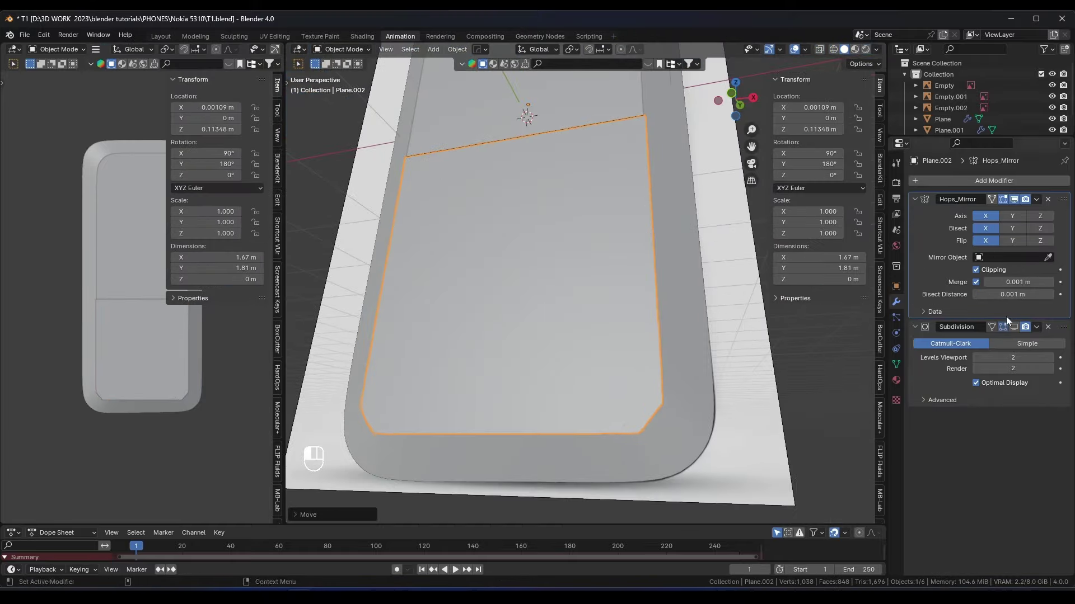
Slide the selected keypad edge loop vertically along Z to shape the key rows
left_click_drag(611, 288, 525, 243)
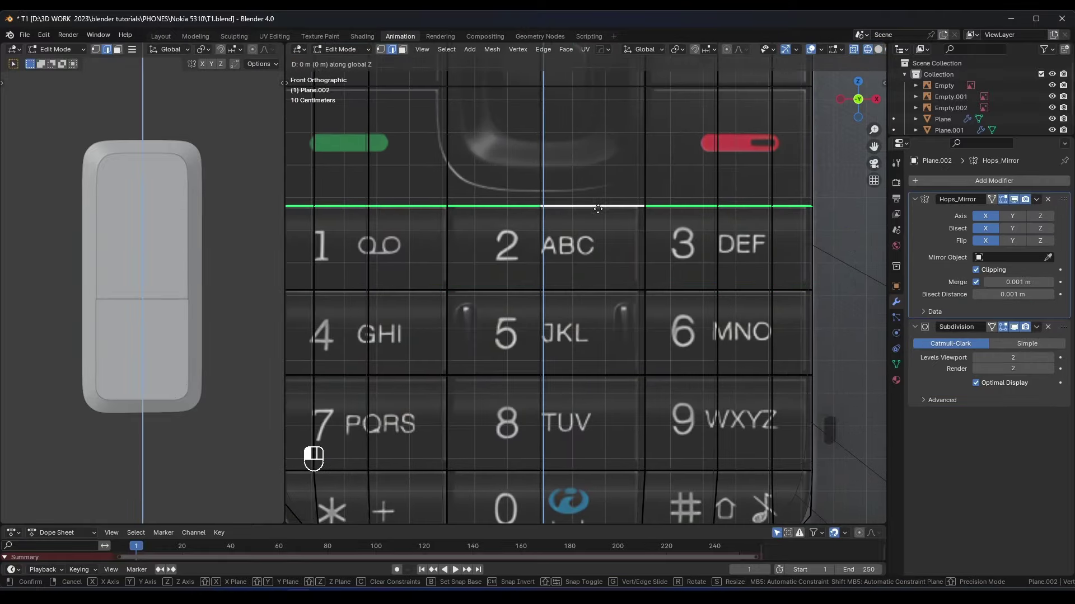
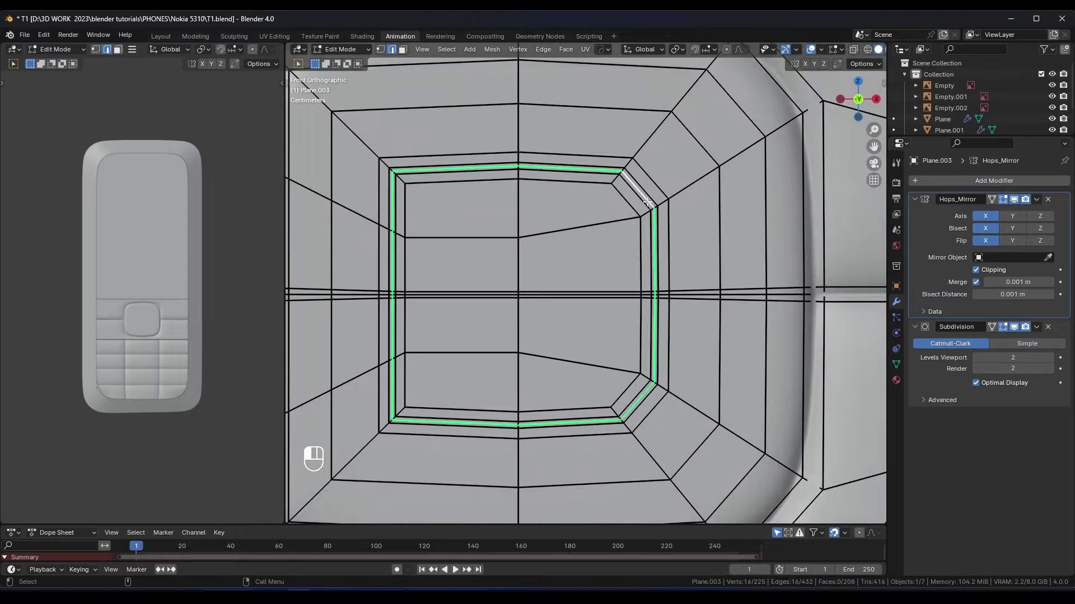
Shift the keypad panel's selected edges in depth so they sit on the reference image
left_click_drag(590, 204, 603, 205)
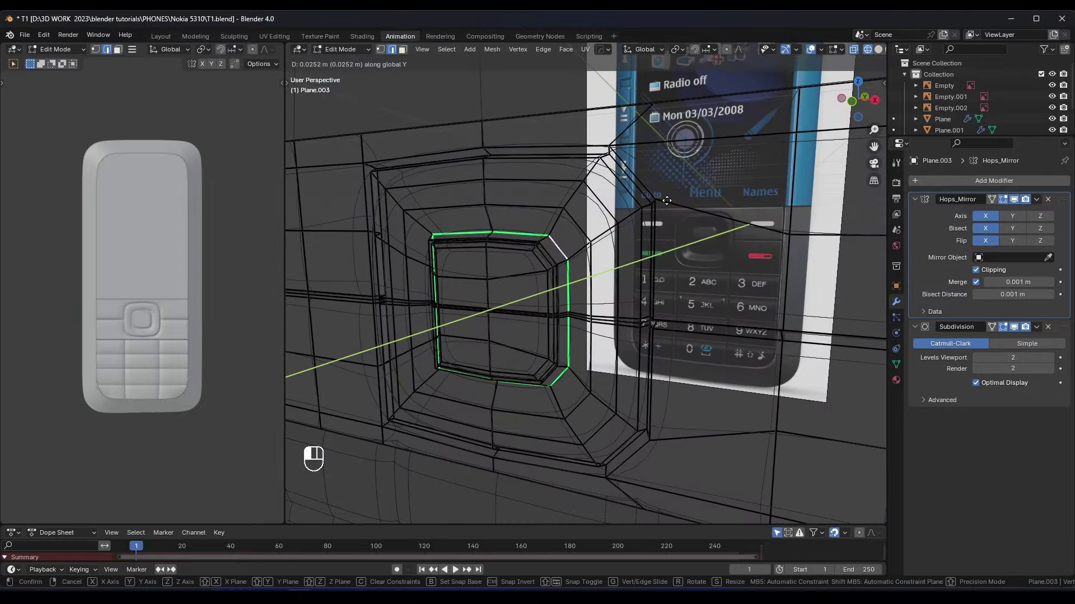
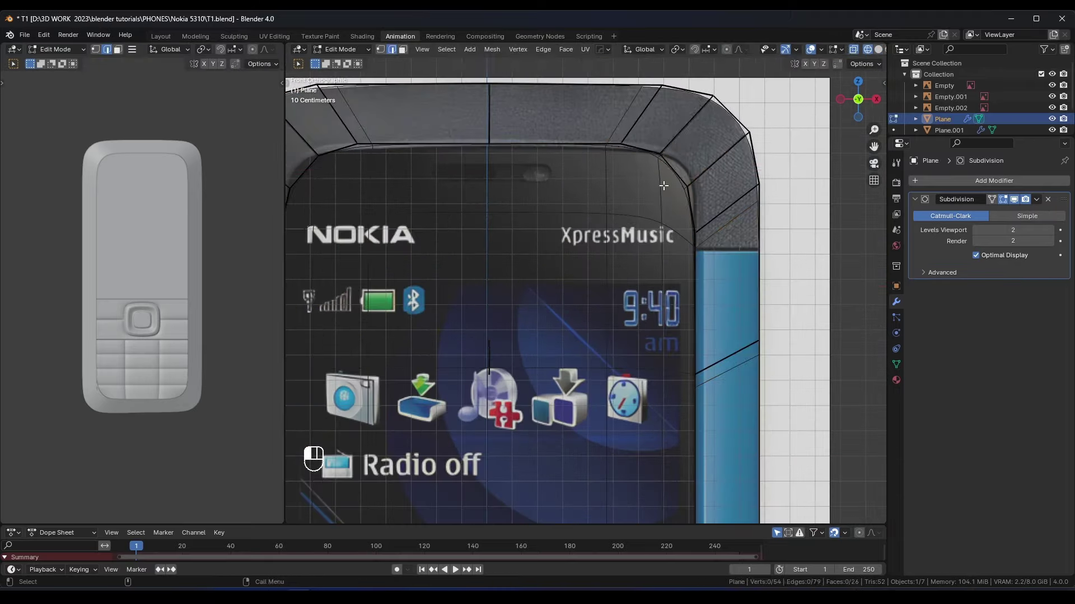
middle_click(691, 153)
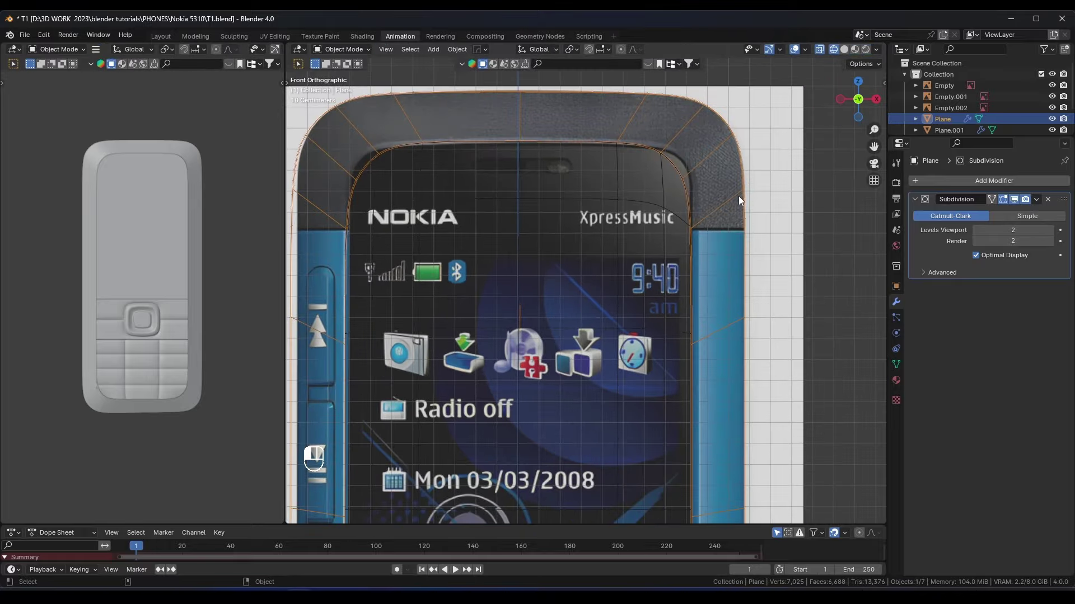
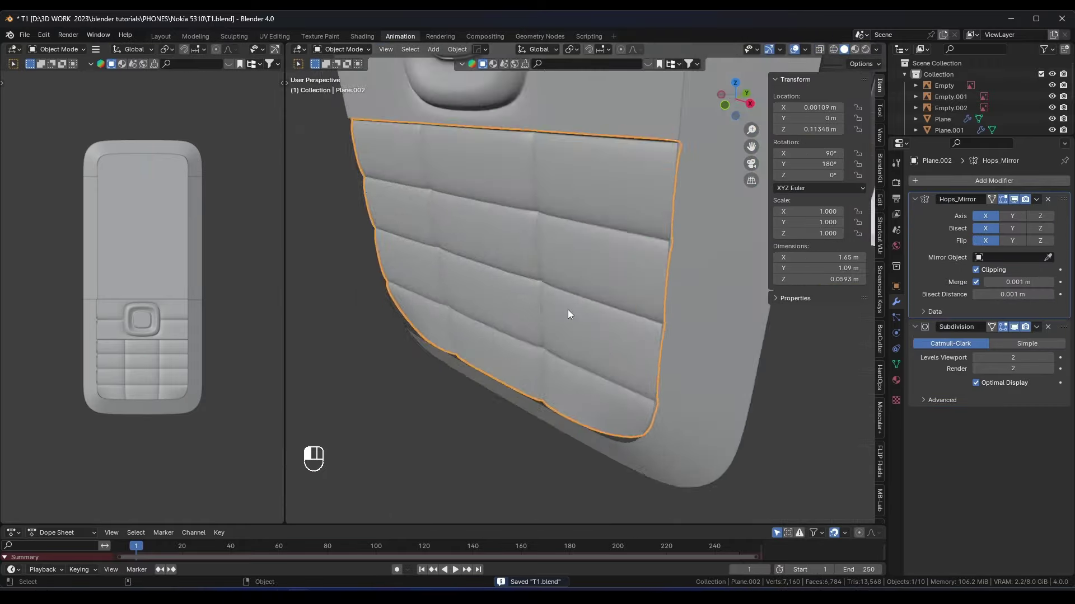
Drag the new side-button plane's vertices into place along the phone's left edge
left_click_drag(631, 317, 508, 266)
left_click_drag(491, 237, 457, 262)
middle_click(457, 262)
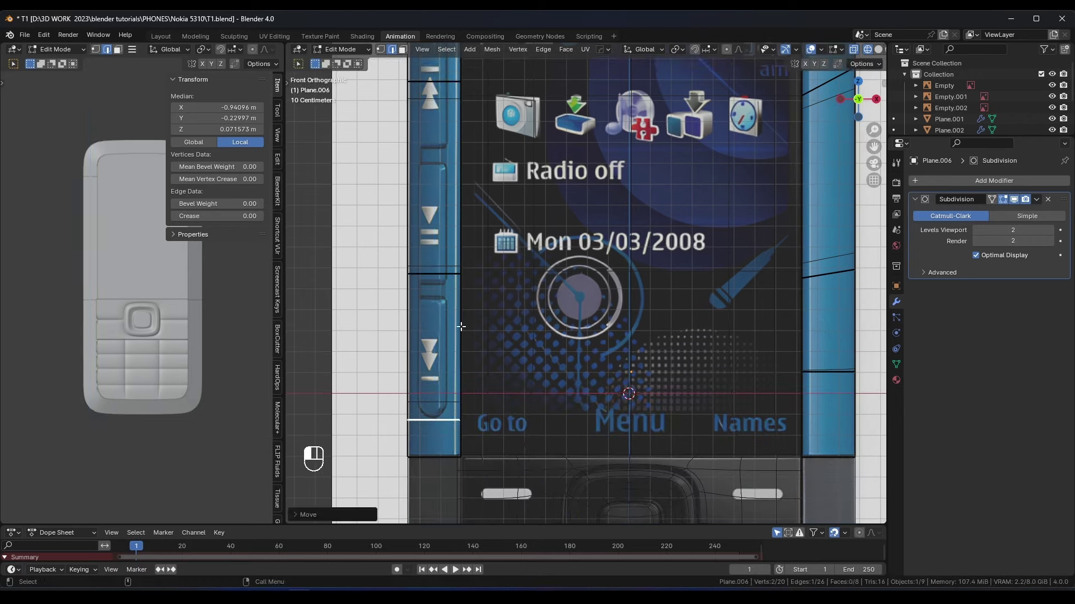
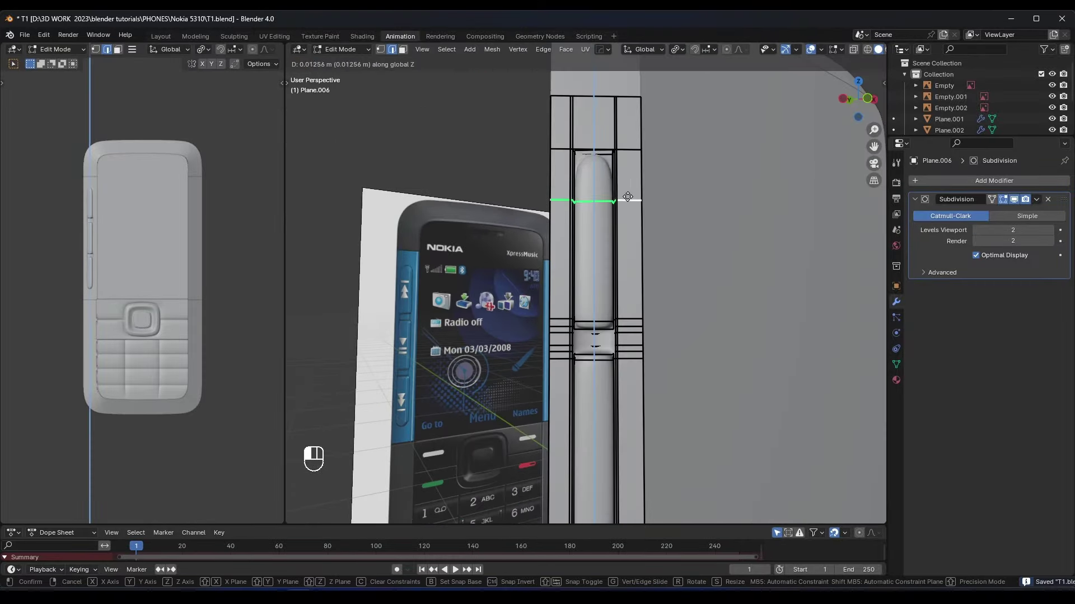
Stretch the side button piece vertically to match the reference
left_click_drag(575, 385, 590, 379)
left_click(590, 380)
middle_click(620, 307)
middle_click(621, 318)
Reposition the front reference image sideways, then nudge the side button piece in depth
left_click_drag(559, 334, 574, 238)
left_click_drag(602, 257, 701, 253)
middle_click(701, 253)
left_click_drag(553, 272, 534, 211)
left_click(599, 243)
left_click_drag(597, 242, 548, 225)
left_click(528, 228)
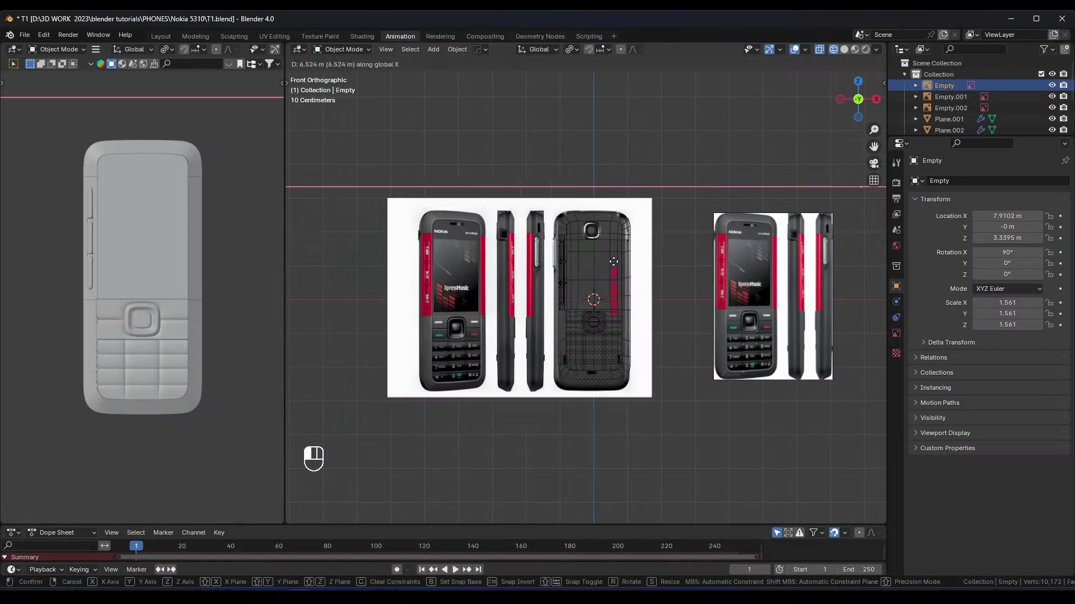
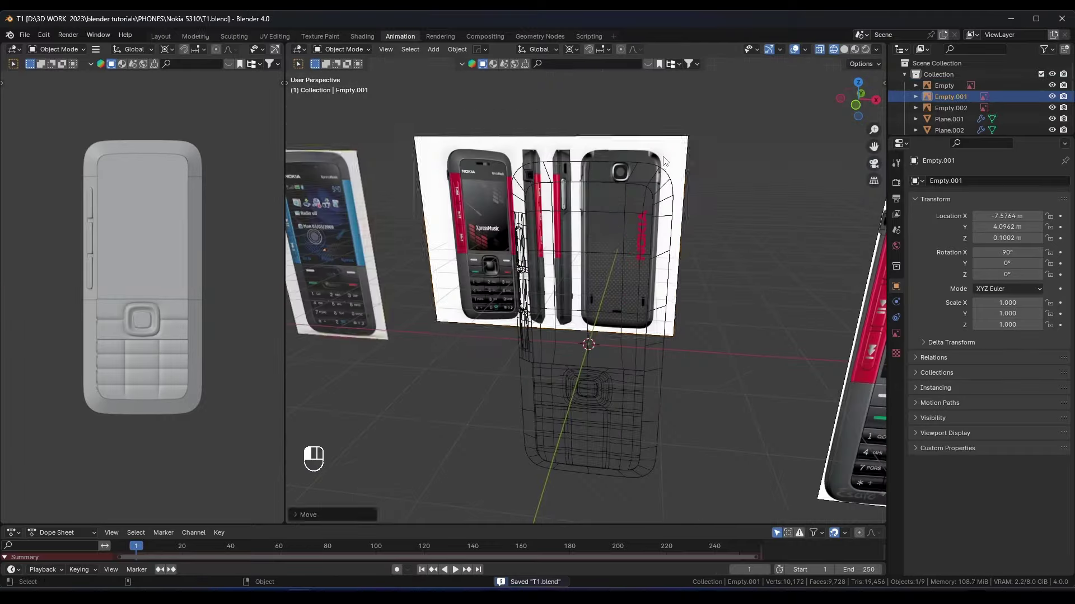
left_click_drag(629, 185, 640, 237)
middle_click(646, 234)
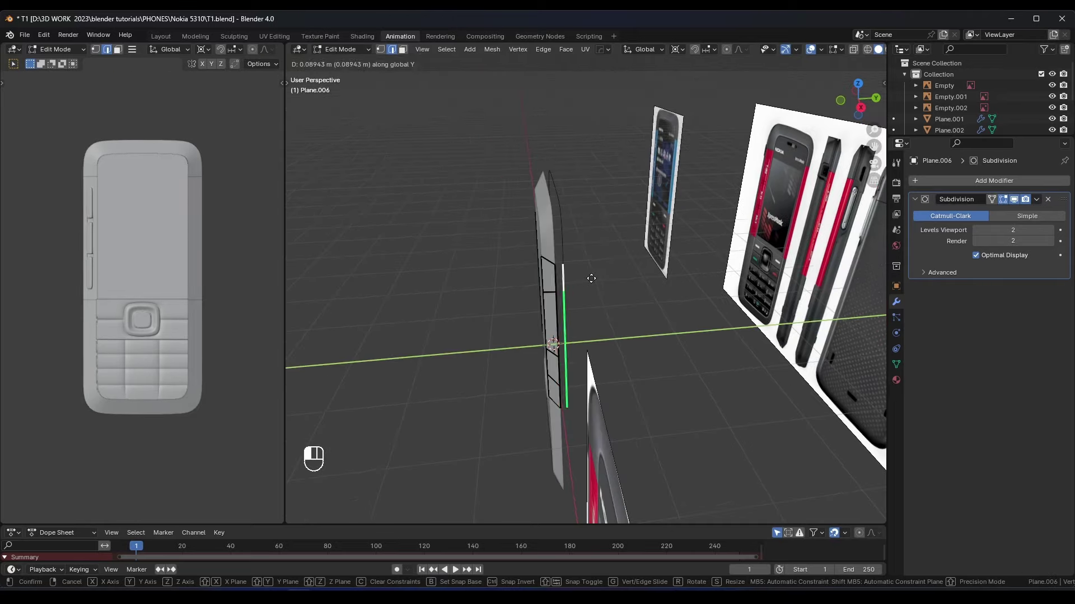
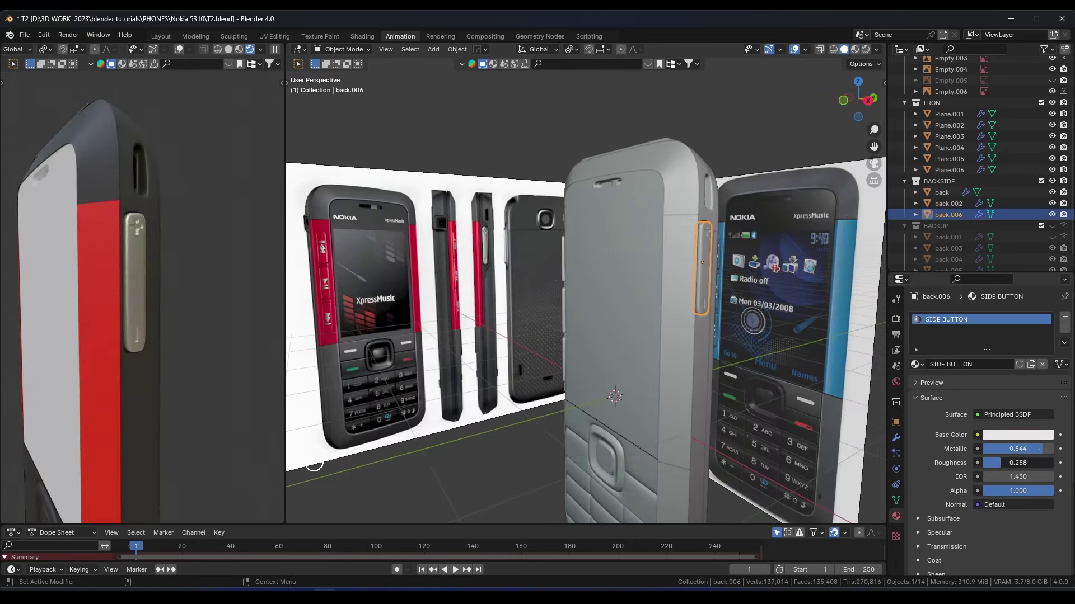
Add a second material slot named SCREEN to the front glass piece and save the file
key("ctrl+s")
key("ctrl+s")
key("Tab")
key("Tab")
left_click(946, 322)
key("s")
double_click(1014, 453)
key("ctrl+s")
Move the screen geometry along Z and Y, add an edge loop with Ctrl+R, and save
key("g")
key("z")
key("g")
key("y")
key("ctrl+s")
key("ctrl+s")
key("Tab")
key("ctrl+r")
key("Tab")
key("ctrl+s")
key("Tab")
key("1")
key("g")
key("y")
key("Tab")
key("ctrl+s")
key("ctrl+s")
In front view add another edge loop and scale and move it to refine the screen area
key("Tab")
key("2")
key("KP_1")
key("z")
key("ctrl+r")
key("s")
key("KP_0")
key("KP_Enter")
key("z")
key("g")
key("s")
key("g")
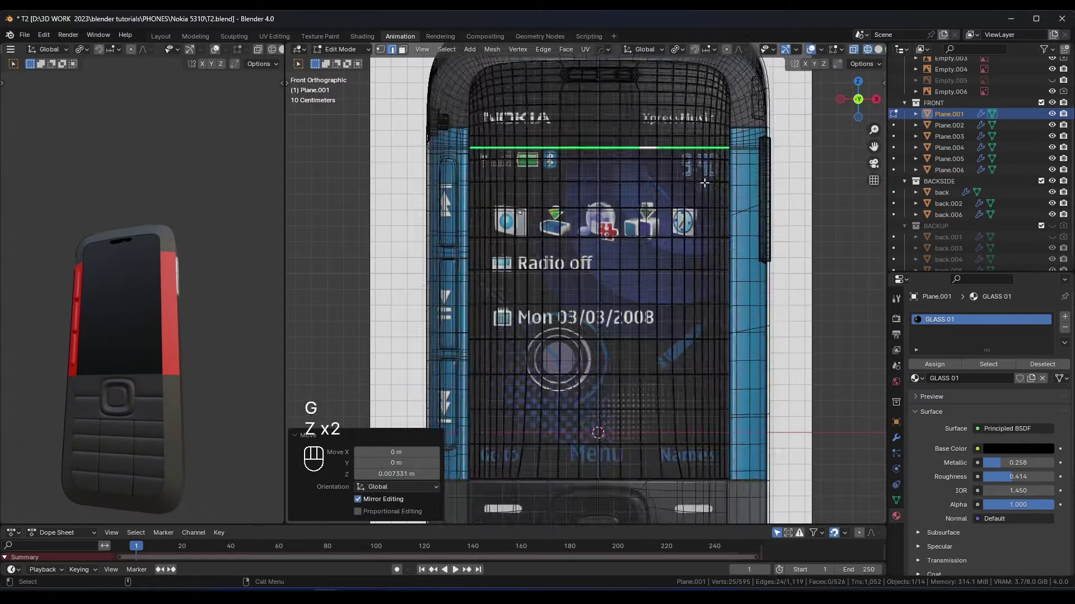
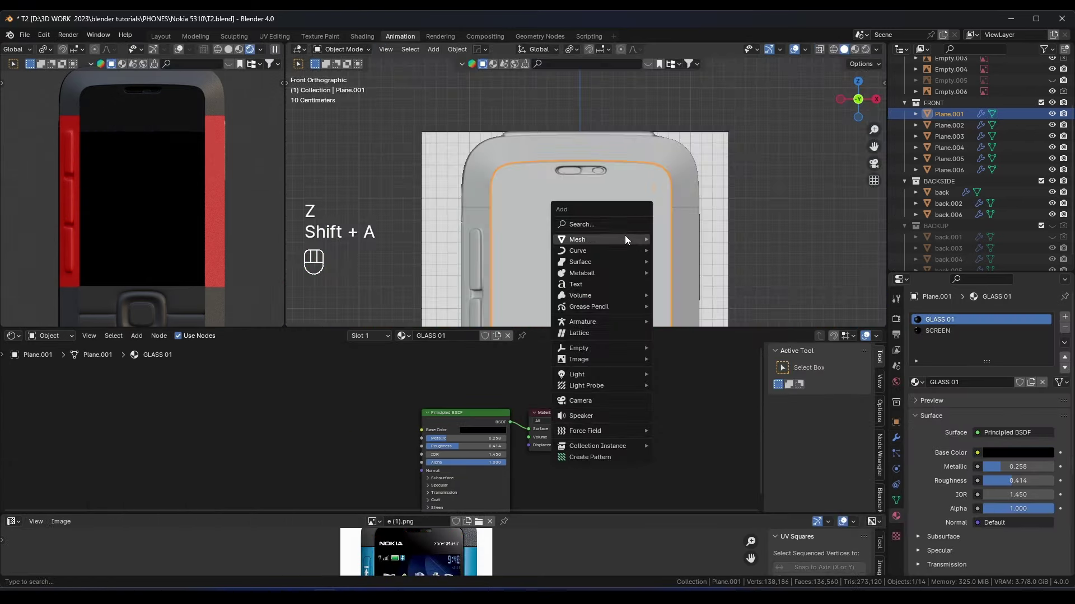
Give the logo plane a new material and widen it along X across the top of the front
left_click(790, 243)
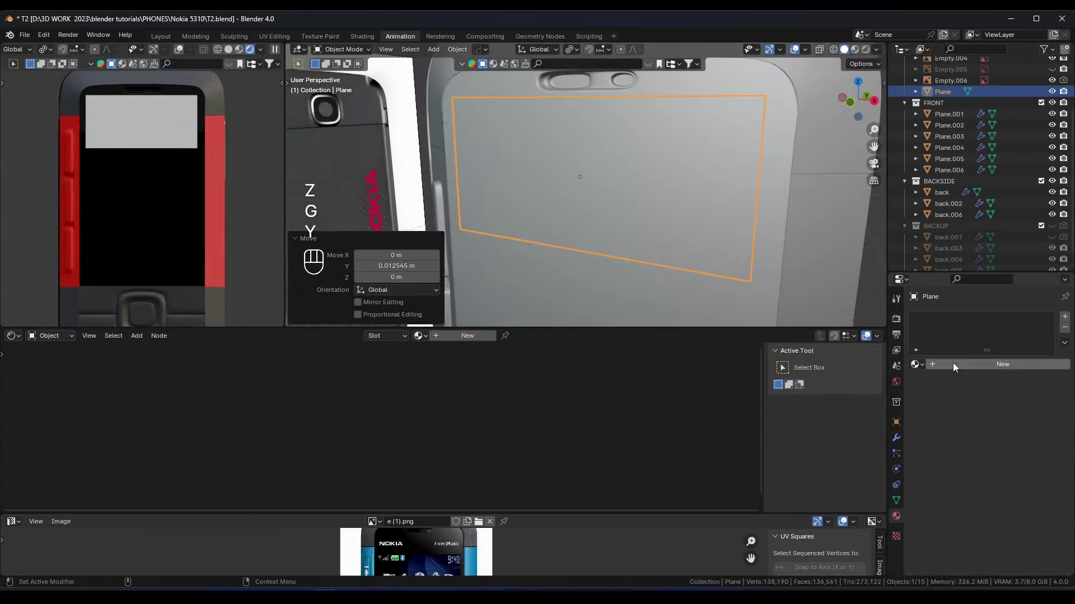
left_click(943, 318)
left_click(859, 302)
left_click(212, 438)
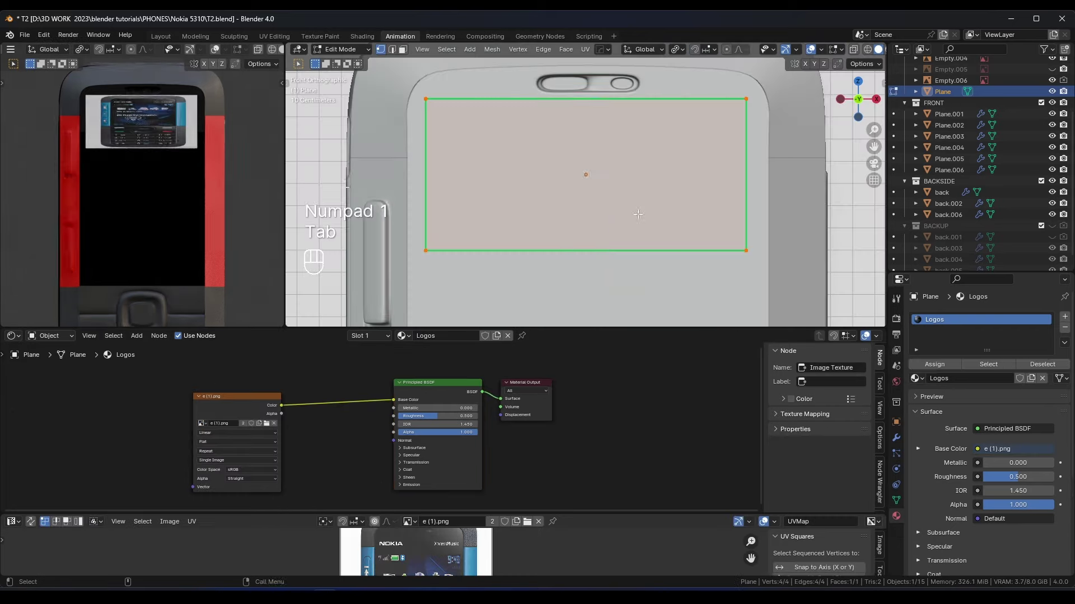
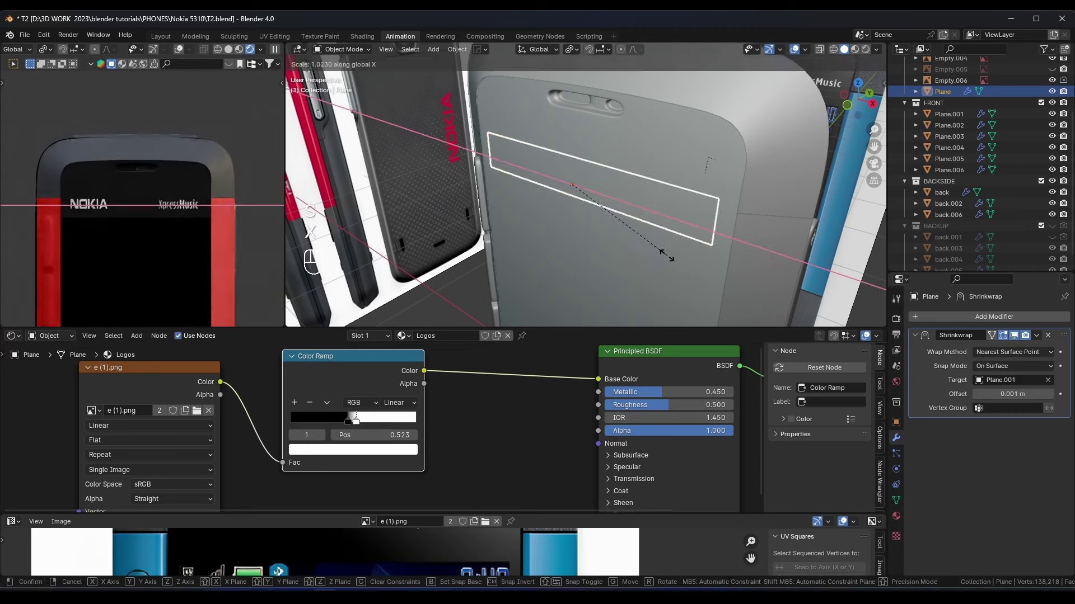
left_click(385, 377)
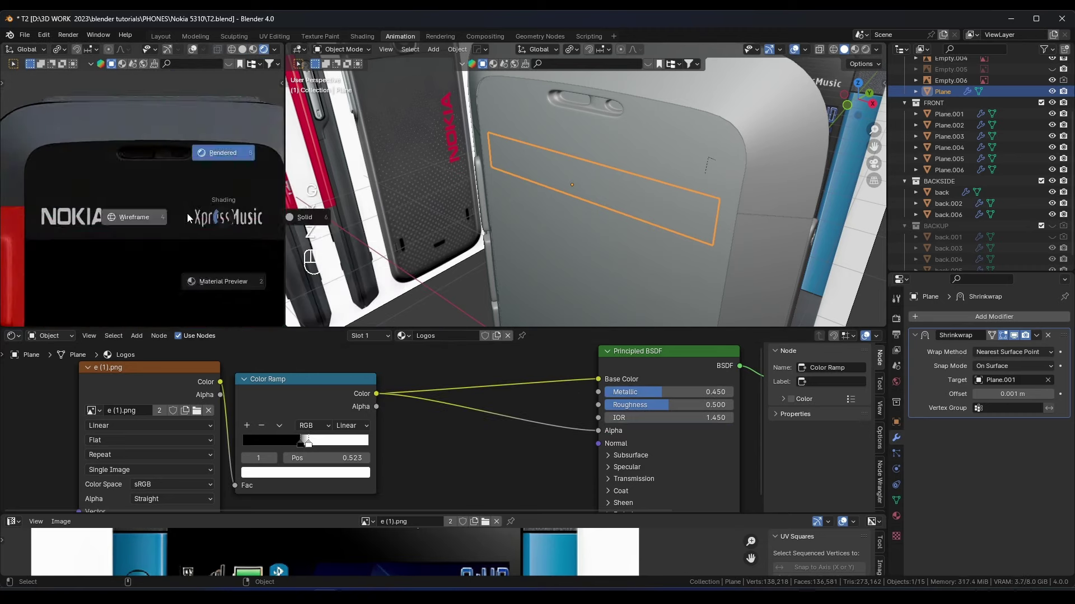
Show the home-screen picture on the display plane and enlarge the UV editor area
middle_click(472, 215)
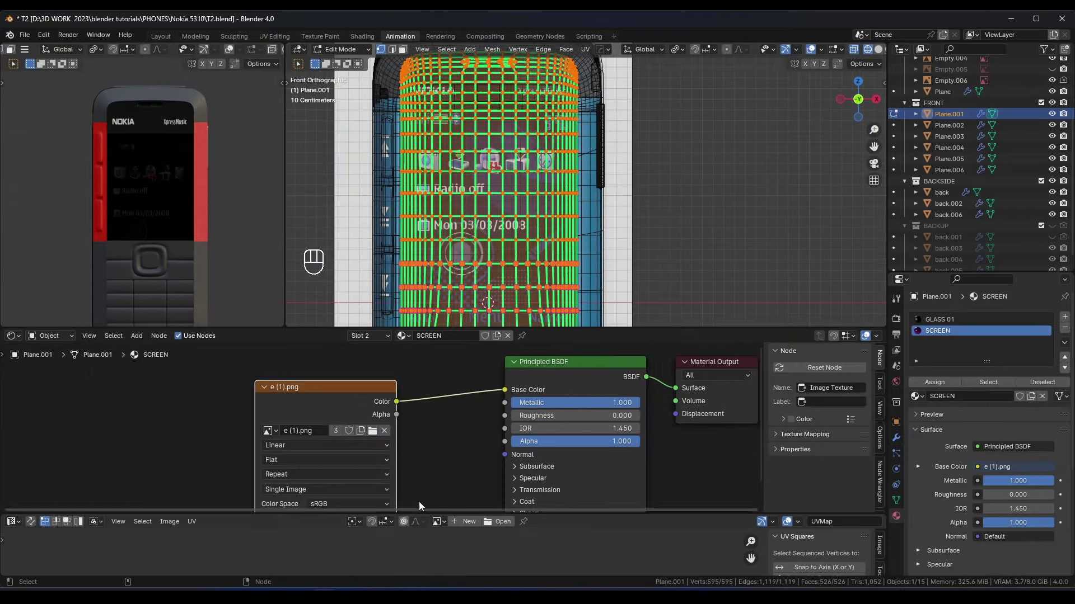
left_click(488, 494)
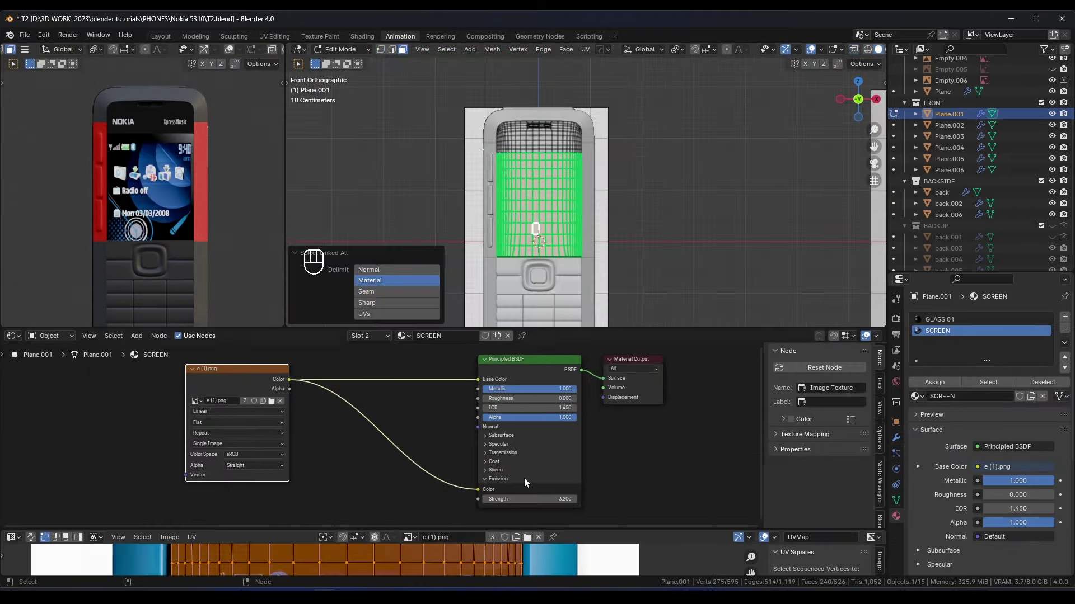
left_click(573, 530)
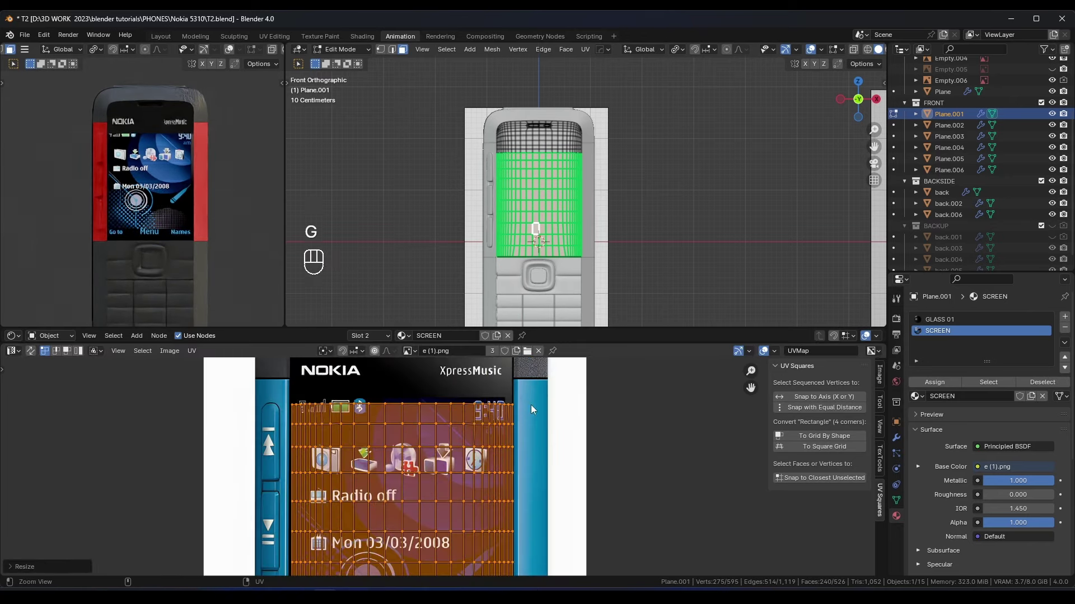
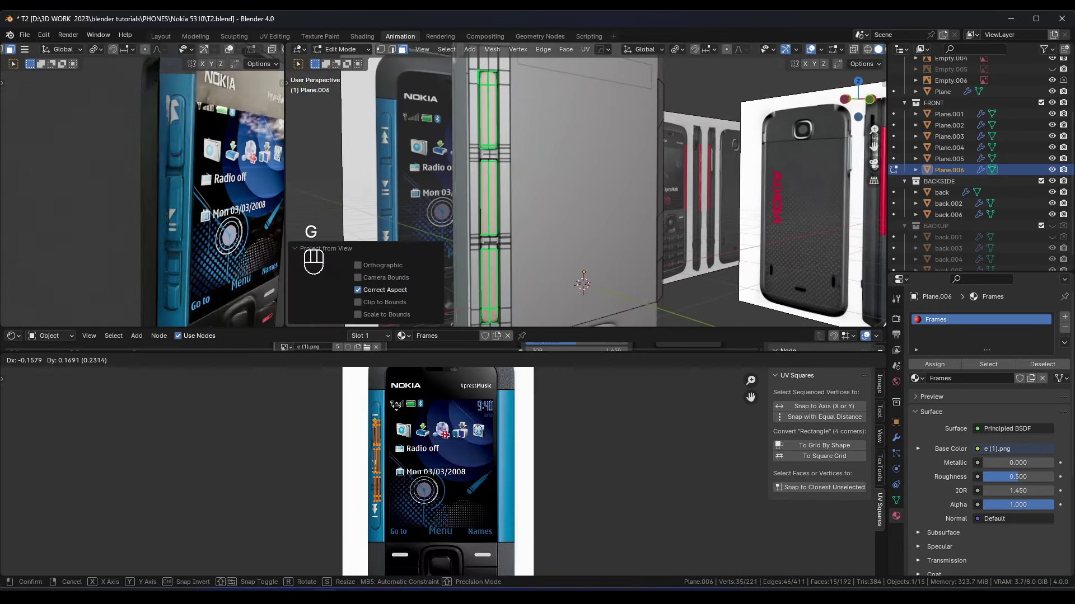
Confirm the frame piece's UV placement over the side-button texture
left_click(335, 505)
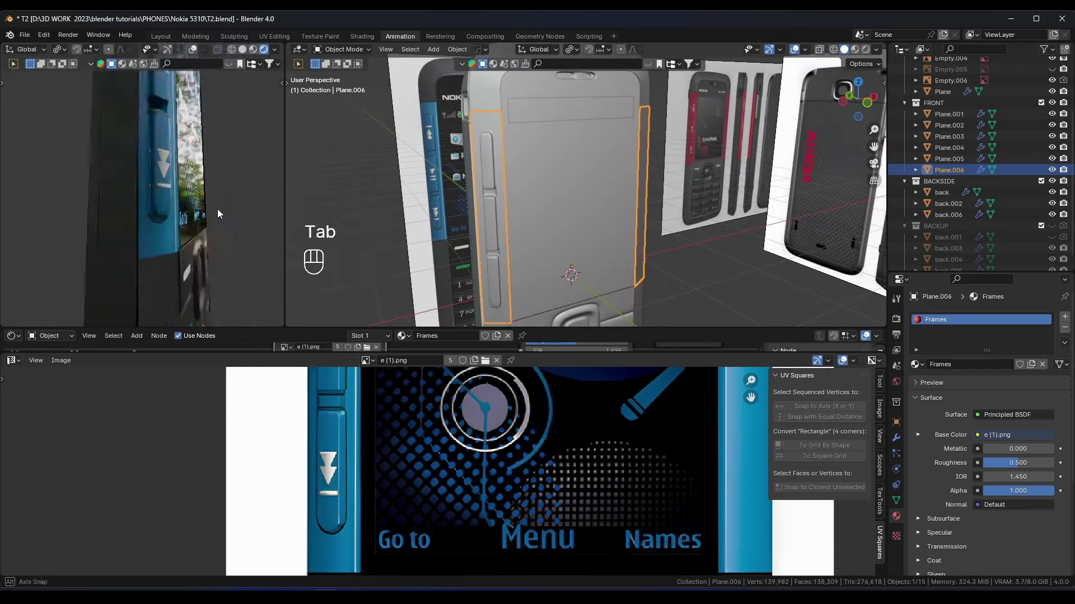
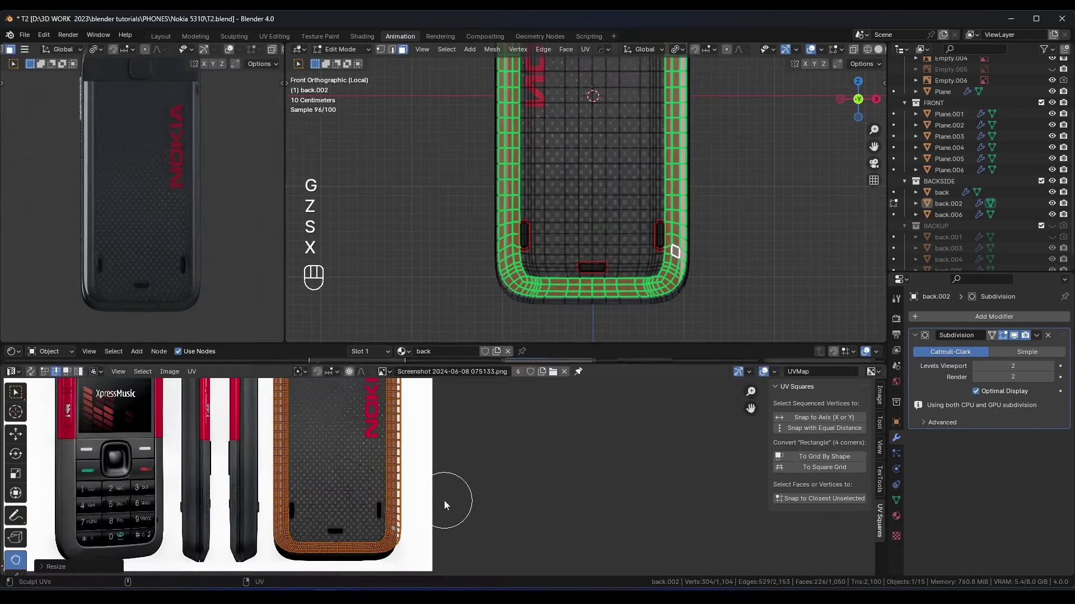
In front view move the back rim's UVs along X and Z to fit the side photos
key("KP_1")
key("KP_Enter")
key("g")
key("g")
key("x")
key("g")
key("z")
key("z")
Toggle edit mode to switch from the rim to the back cover's camera lens faces
key("Tab")
key("Tab")
key("Tab")
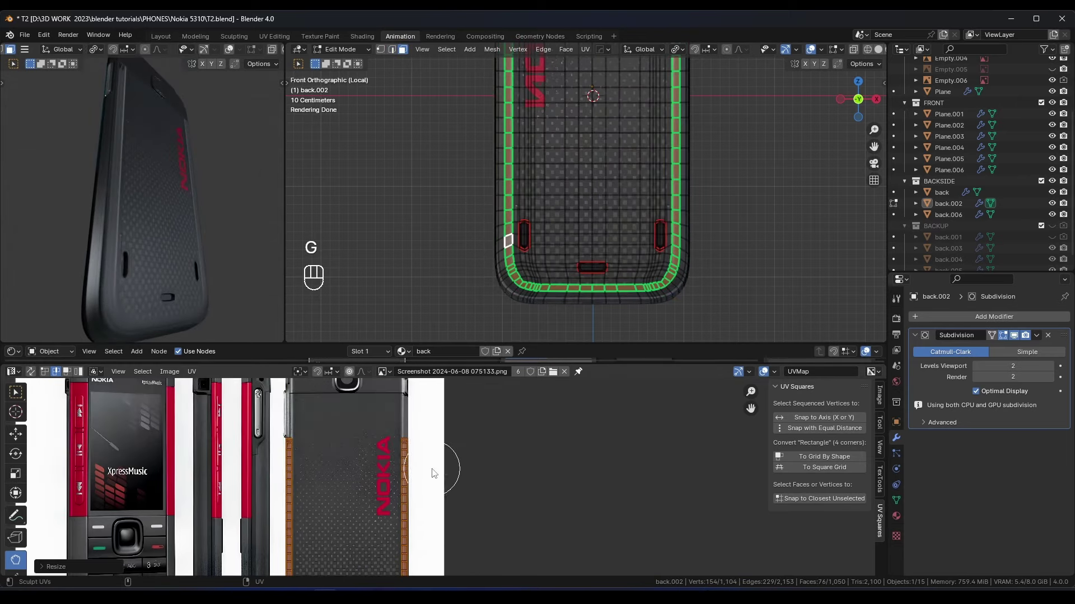
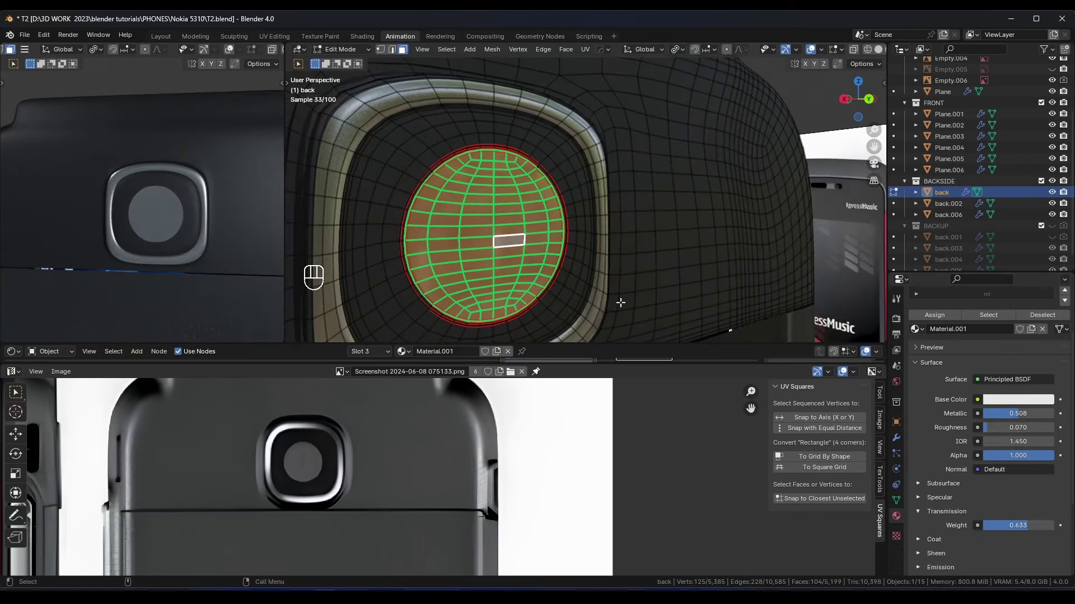
Leave the rim mesh, select the back cover and enter Edit Mode on it from the right view
key("shift+d")
left_click(955, 385)
key("KP_3")
key("Tab")
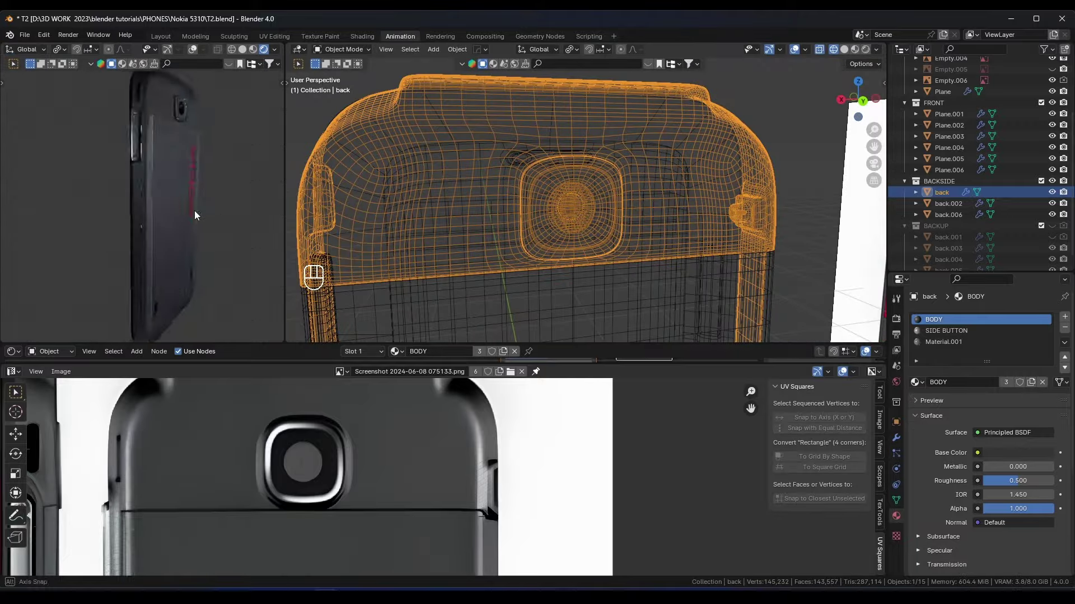
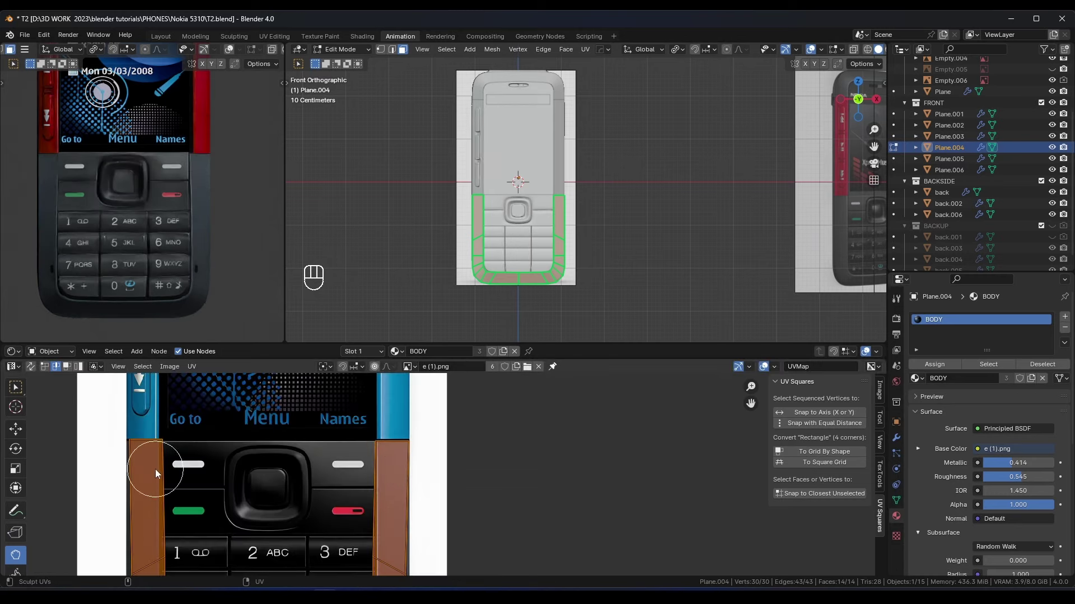
Fit Plane.004's UVs around the bottom corner, then select Plane.005 for editing
key("Tab")
key("Tab")
left_click(409, 462)
key("Tab")
key("Tab")
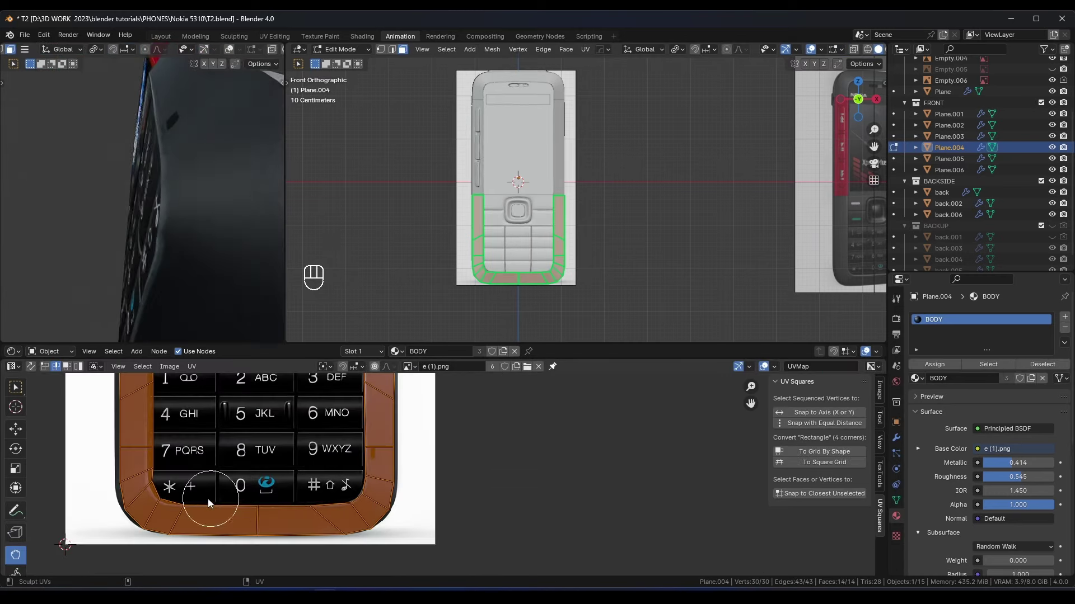
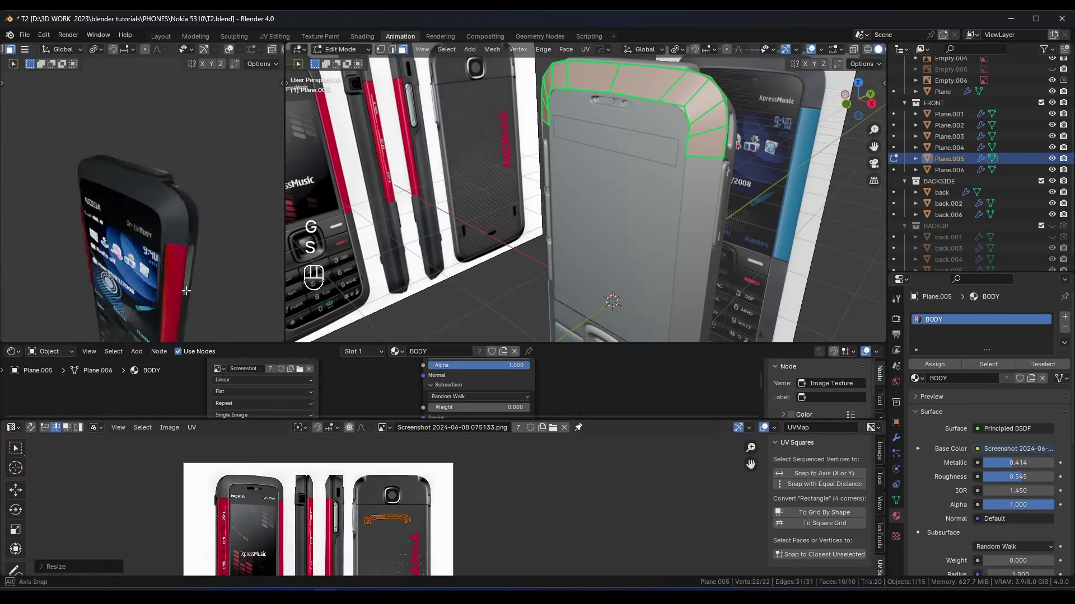
Leave Edit Mode on the top and back.002 pieces and save the textured phone file
left_click(311, 350)
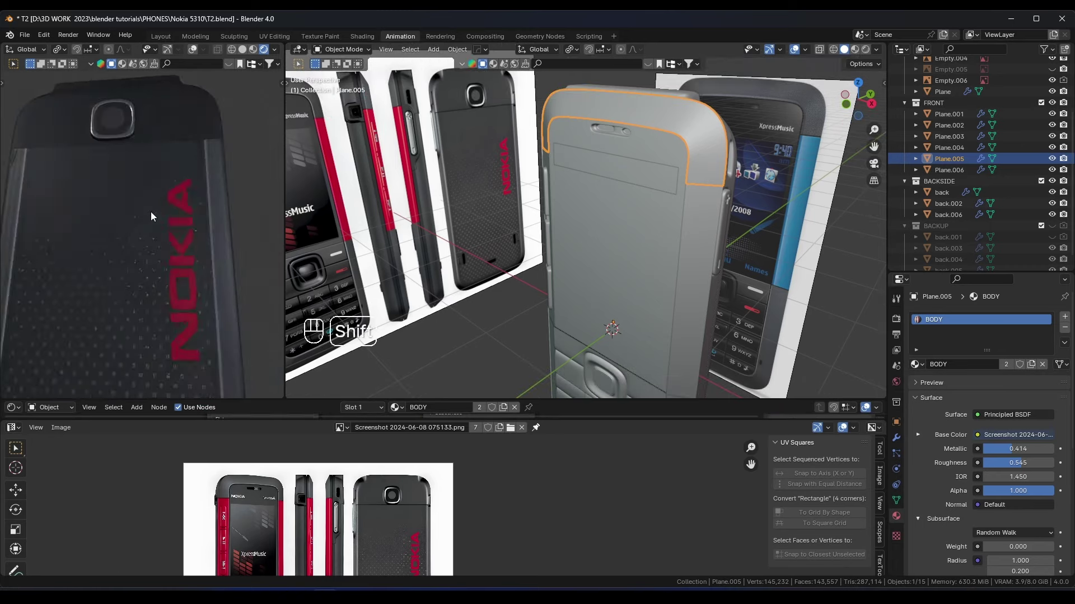
key("Tab")
key("g")
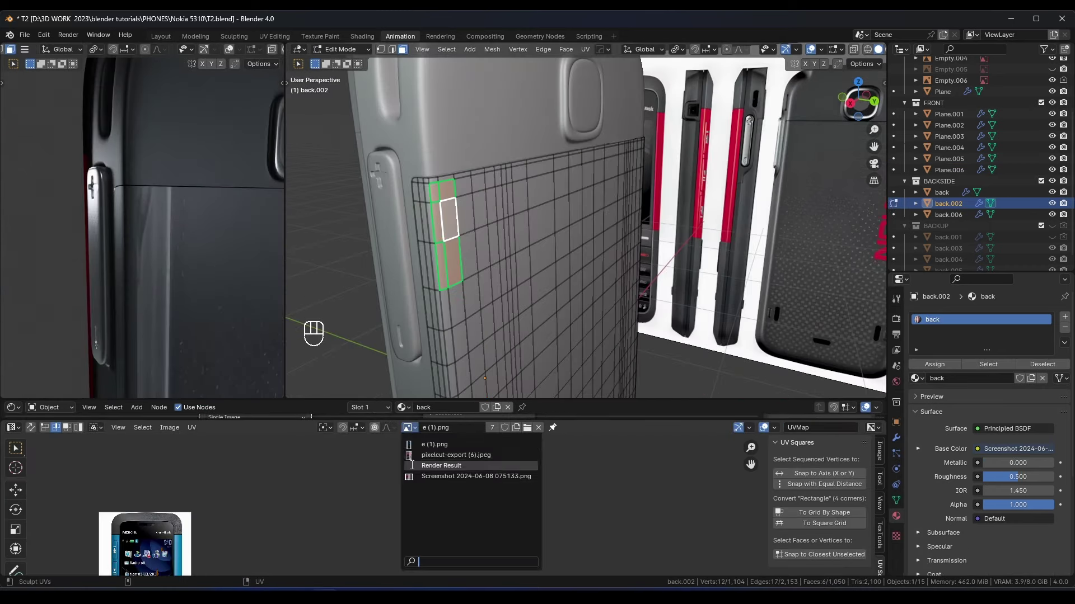
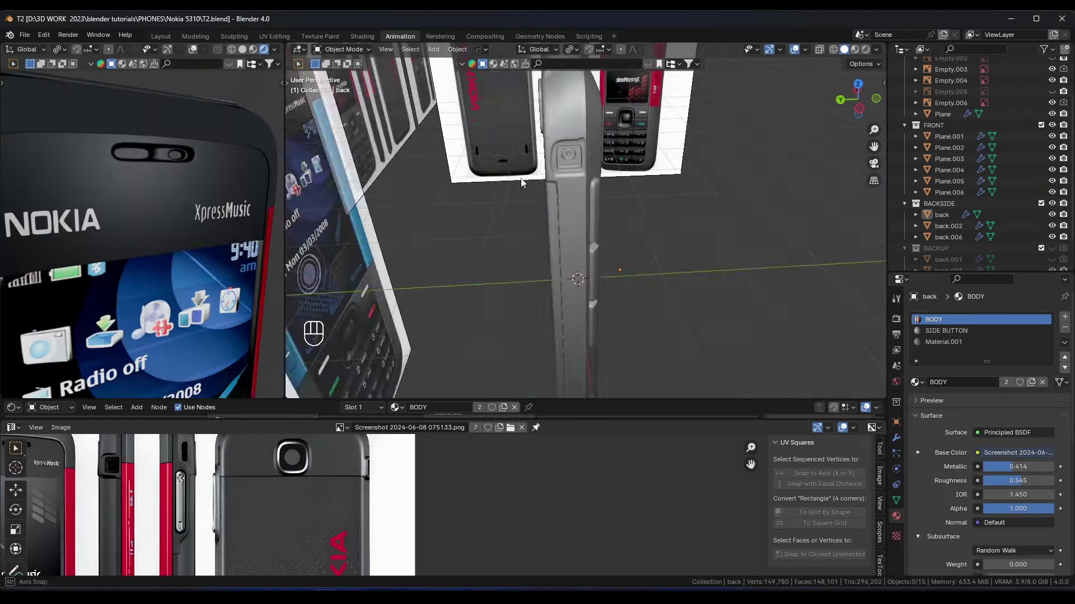
key("ctrl+s")
Hide the finished phone pieces, reposition the scene and save before adding the camera and backdrop
key("h")
key("g")
key("h")
key("ctrl+s")
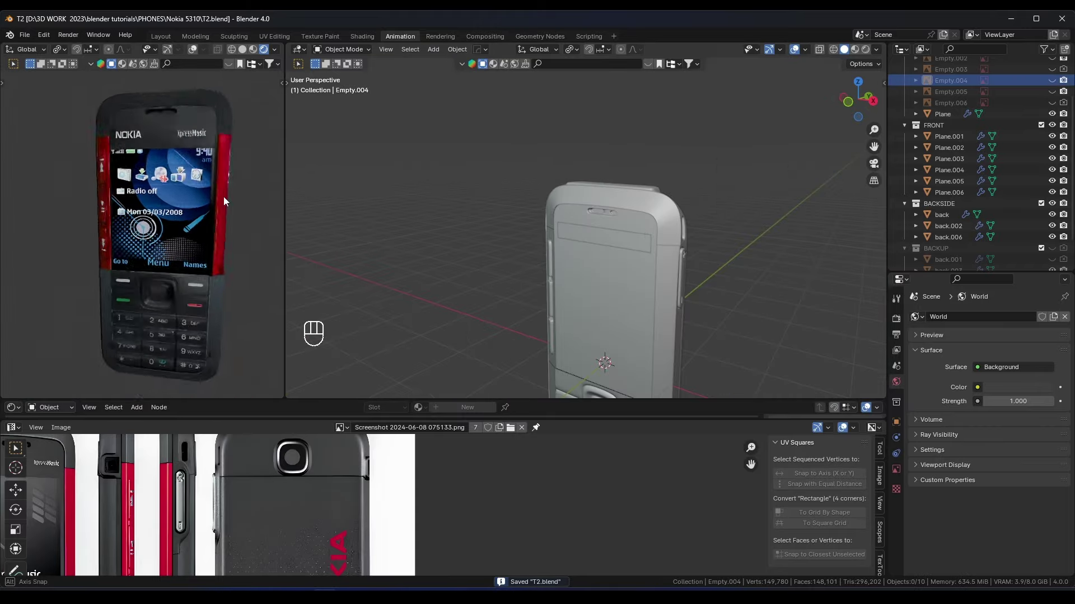
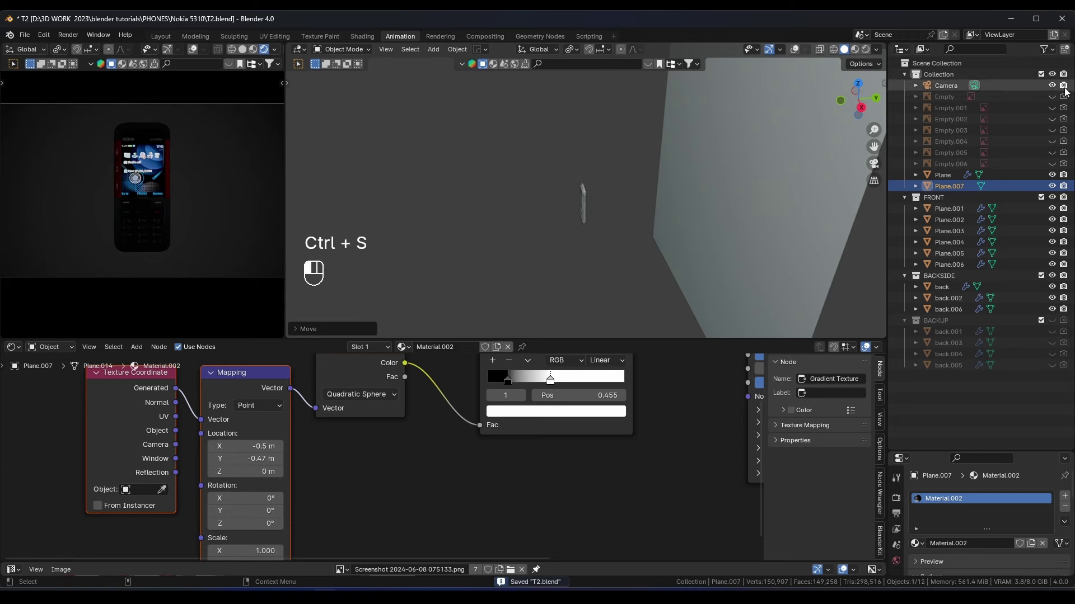
Rename the new collection CAMERA and move Camera and Plane.007 into it
double_click(961, 379)
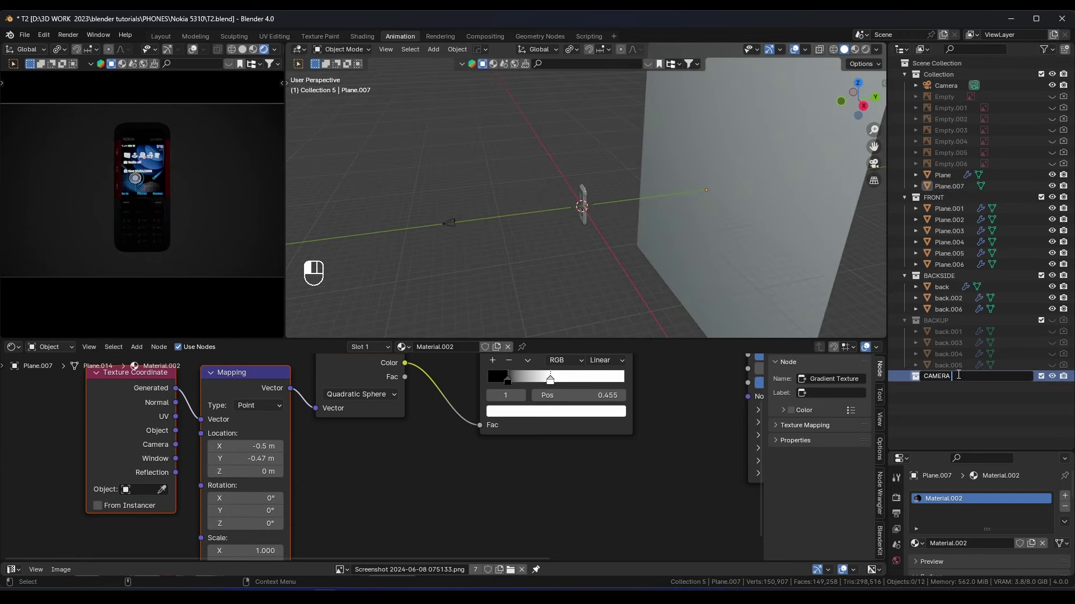
left_click(443, 227)
left_click(967, 418)
left_click(952, 394)
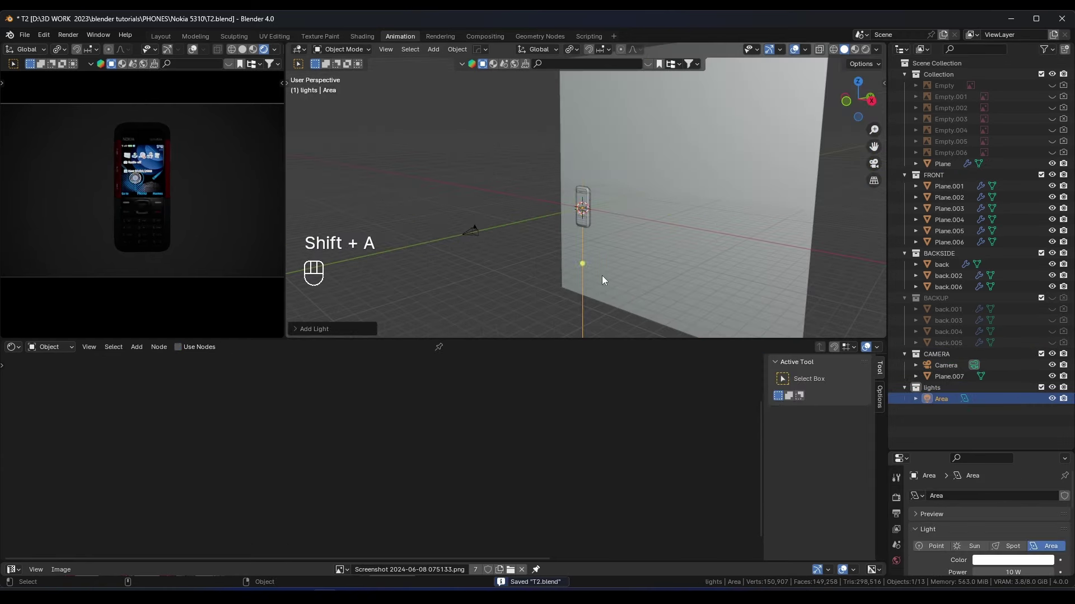
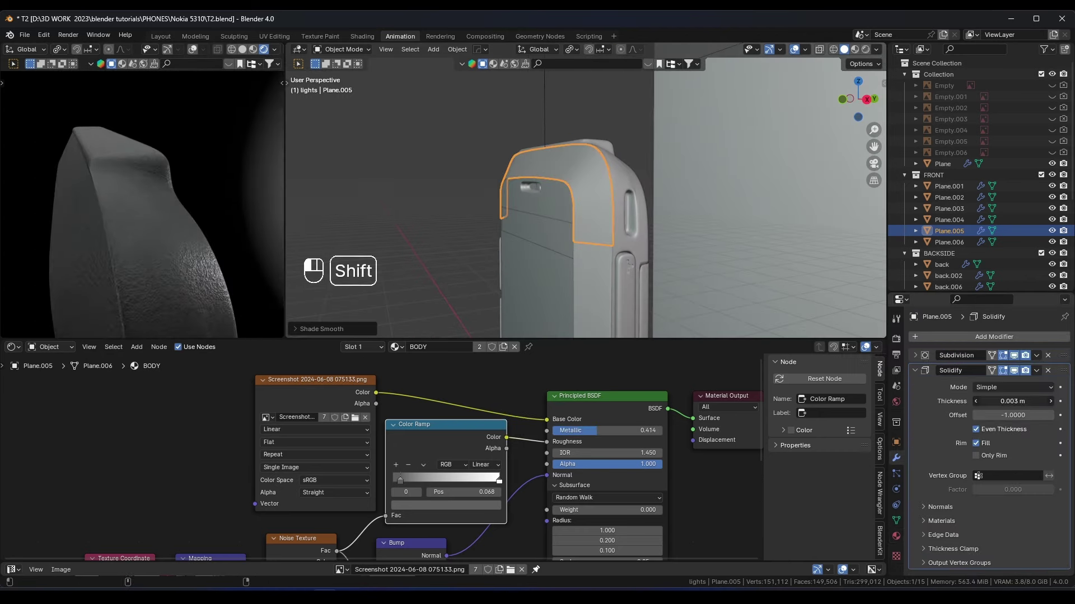
Select edge loops on the 'back' cover in Edit Mode and slide them toward the body
left_click(334, 494)
left_click(443, 529)
left_click_drag(429, 417, 438, 367)
left_click(275, 514)
left_click(527, 422)
left_click(489, 416)
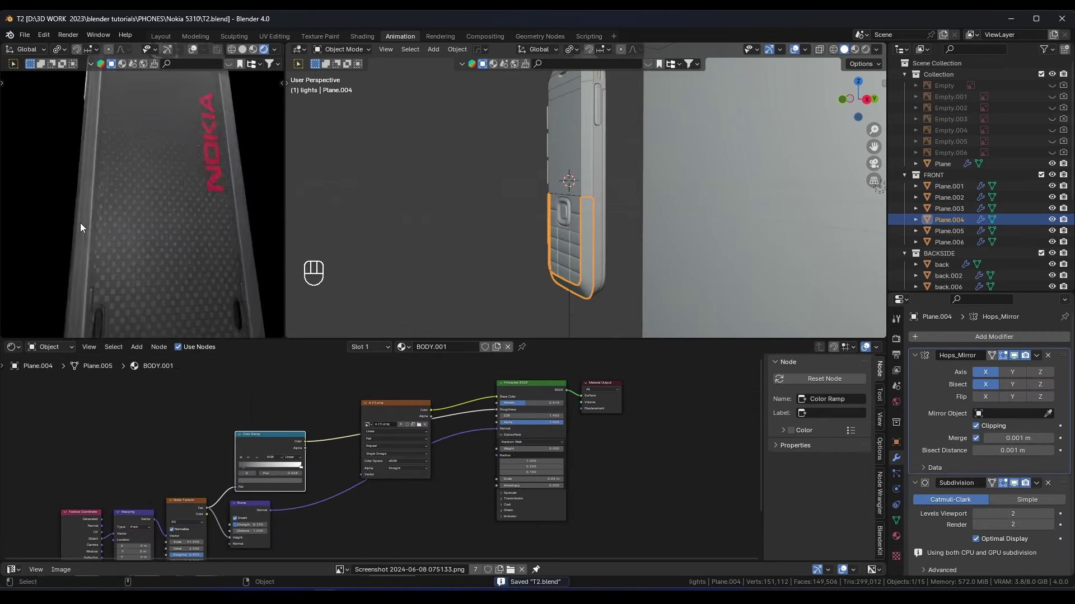
left_click(366, 427)
left_click(294, 493)
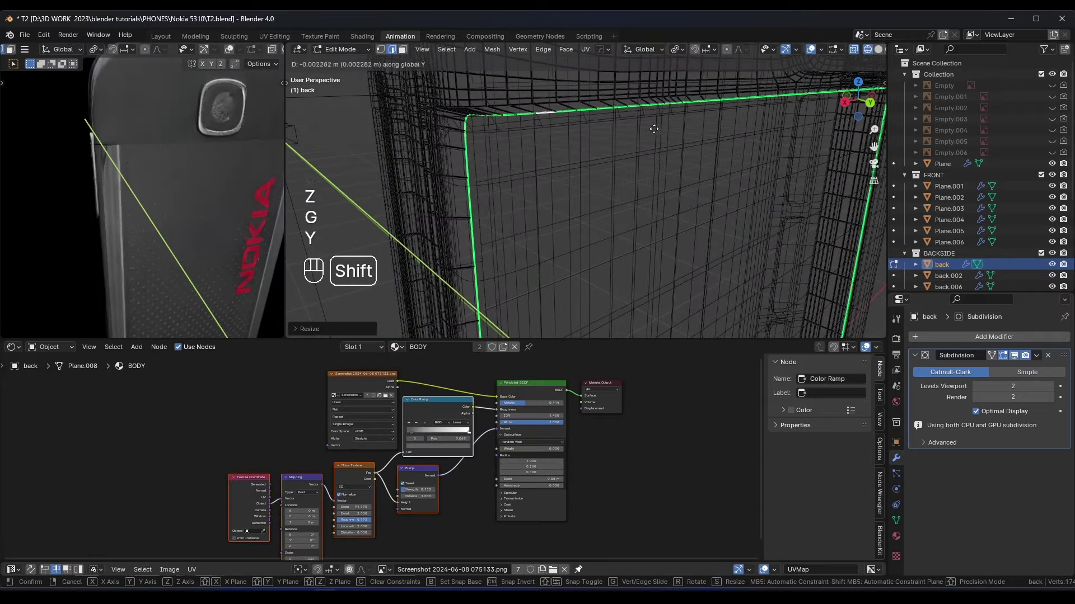
Nudge and scale the remaining rim loops along Y/Z so the cover fits closely
left_click_drag(251, 163, 193, 159)
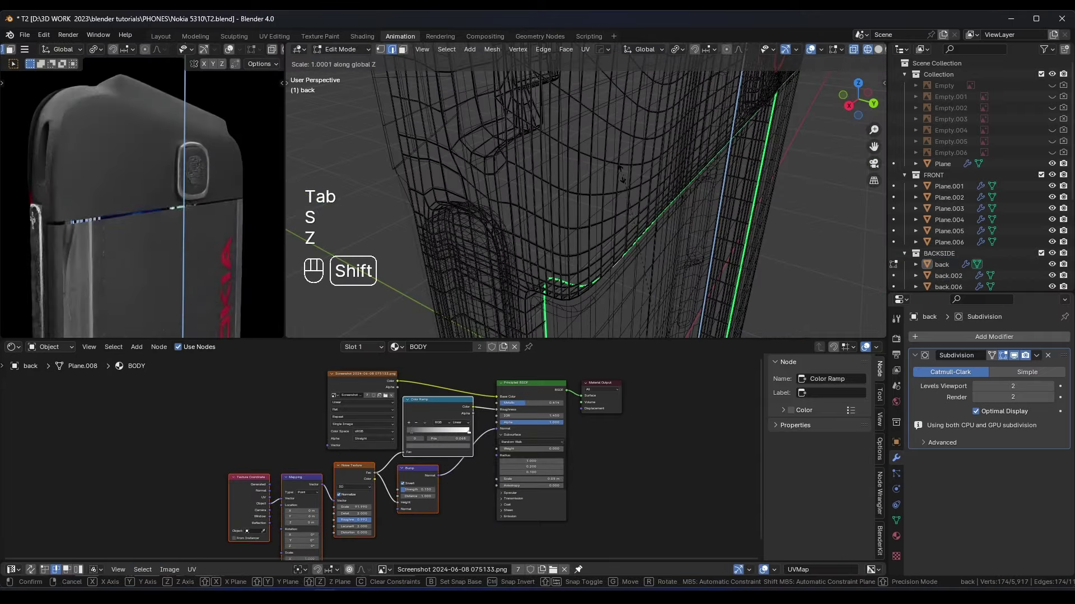
left_click(458, 426)
left_click(454, 455)
left_click(349, 413)
left_click(491, 434)
left_click(457, 370)
left_click(470, 449)
left_click(417, 493)
left_click(379, 513)
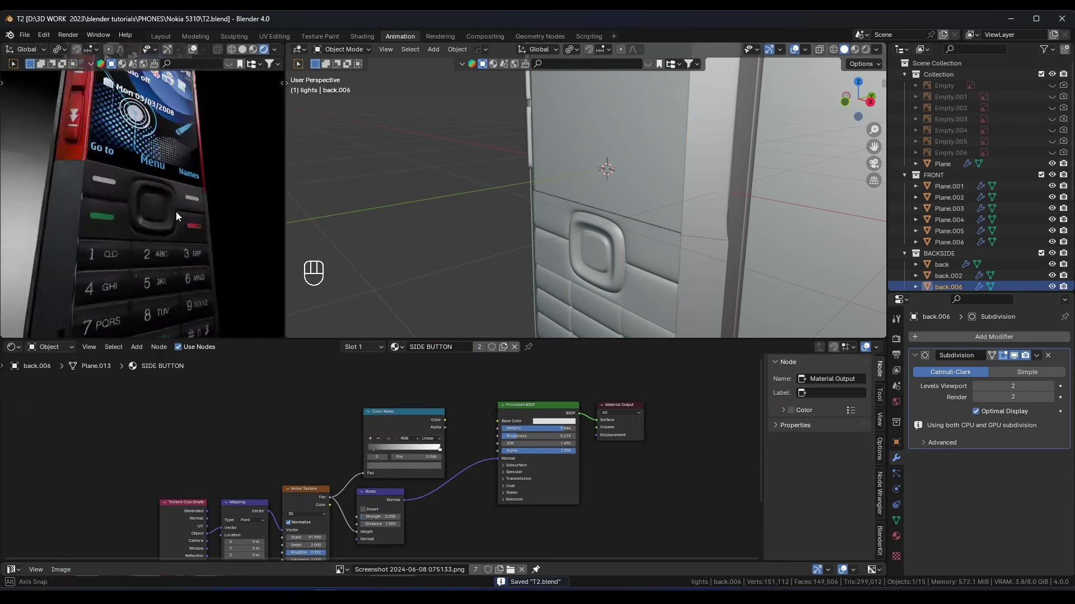
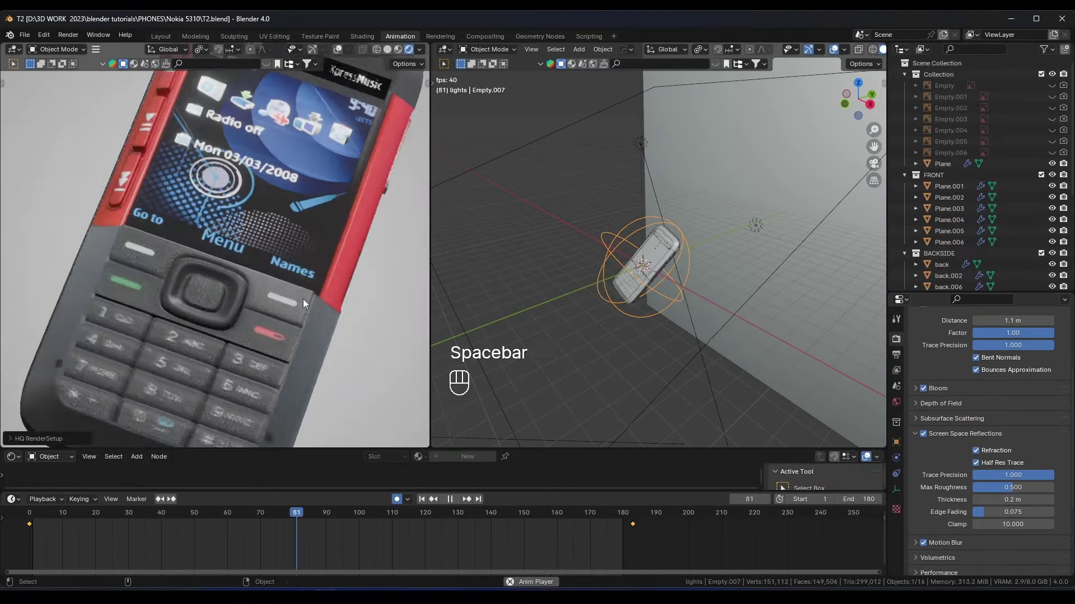
Enter Edit Mode on Plane.004 to show its UVs over the phone texture
key("Tab")
left_click(39, 491)
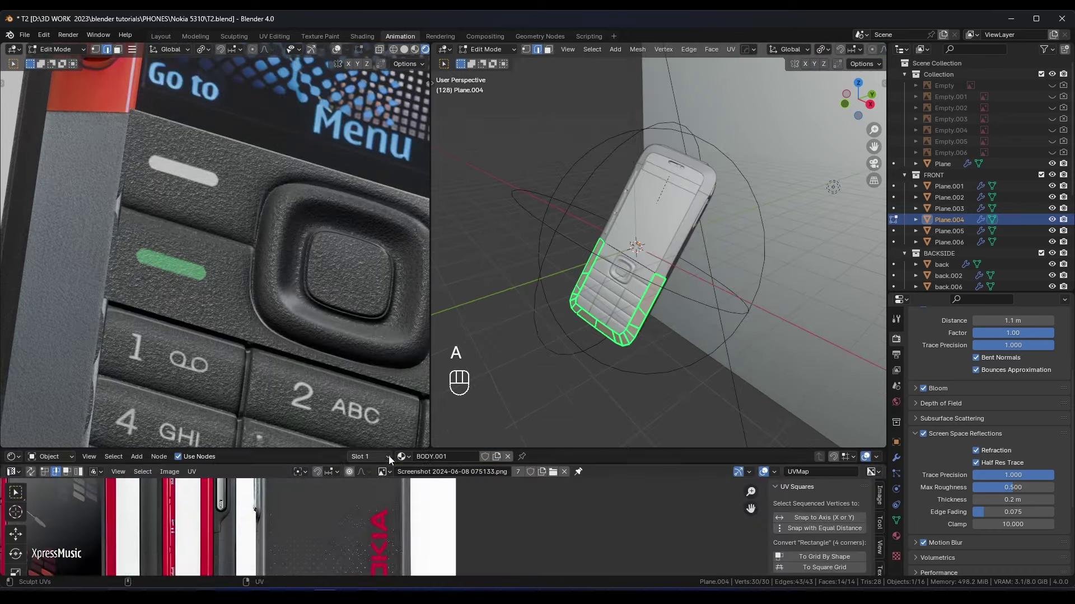
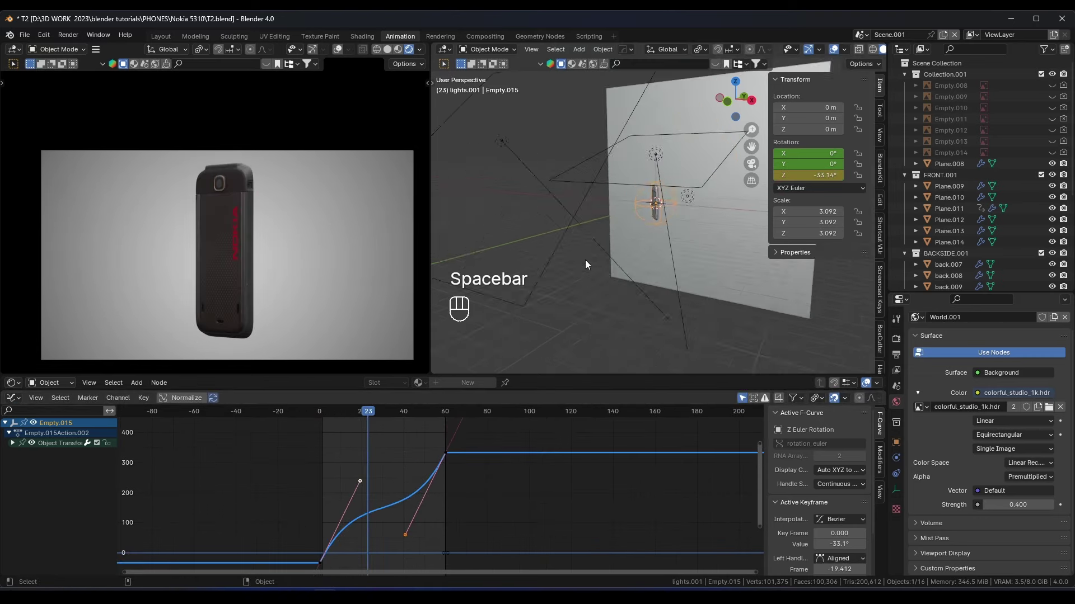
Move and rescale the empty's Z rotation keyframes in the Graph Editor, previewing the spin
key("a")
key("x")
key("space")
key("space")
left_click(674, 207)
key("g")
key("space")
key("g")
key("g")
key("space")
key("ctrl+z")
key("g")
key("space")
key("shift+space")
key("s")
Revise the rotation keyframes to run to frame 120 and replay the spinning animation
left_click(27, 410)
key("a")
key("x")
key("ctrl+c")
key("ctrl+p")
key("r")
key("space")
key("space")
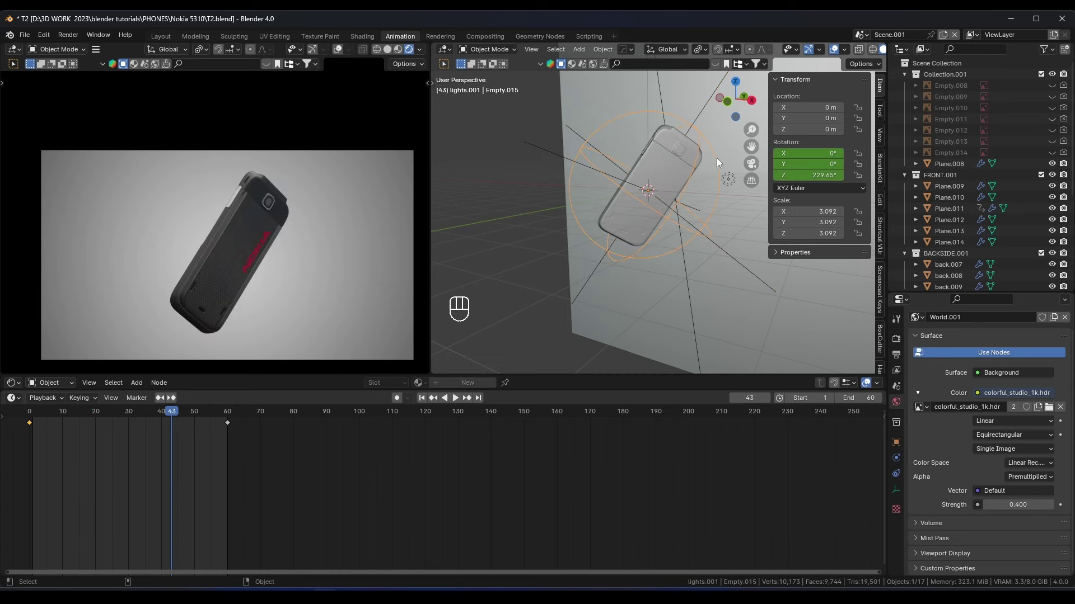
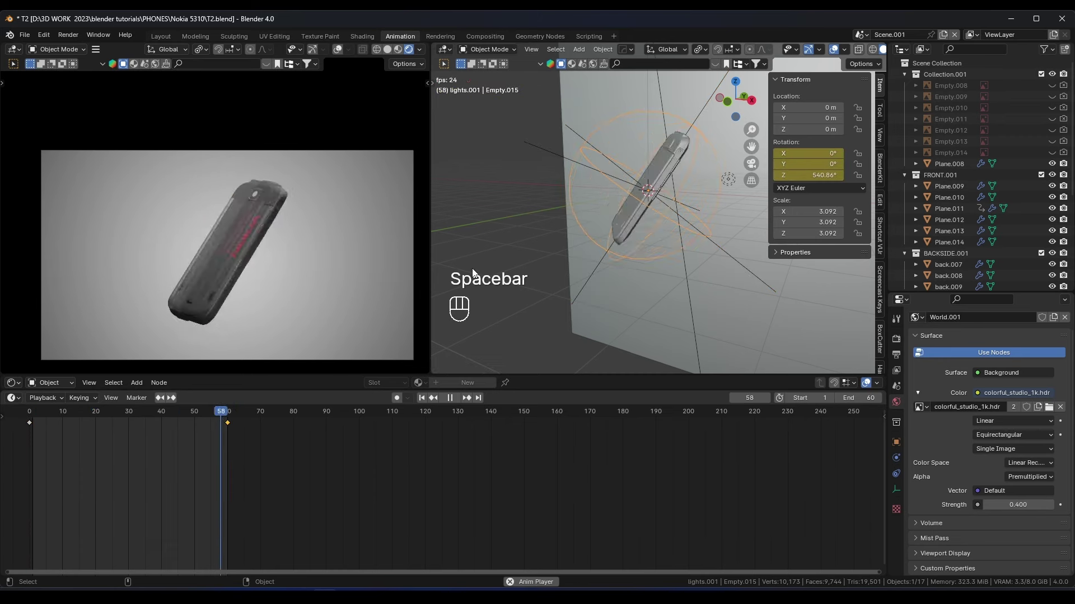
key("space")
key("a")
left_click_drag(43, 428, 126, 467)
left_click(30, 438)
left_click(437, 444)
key("s")
key("space")
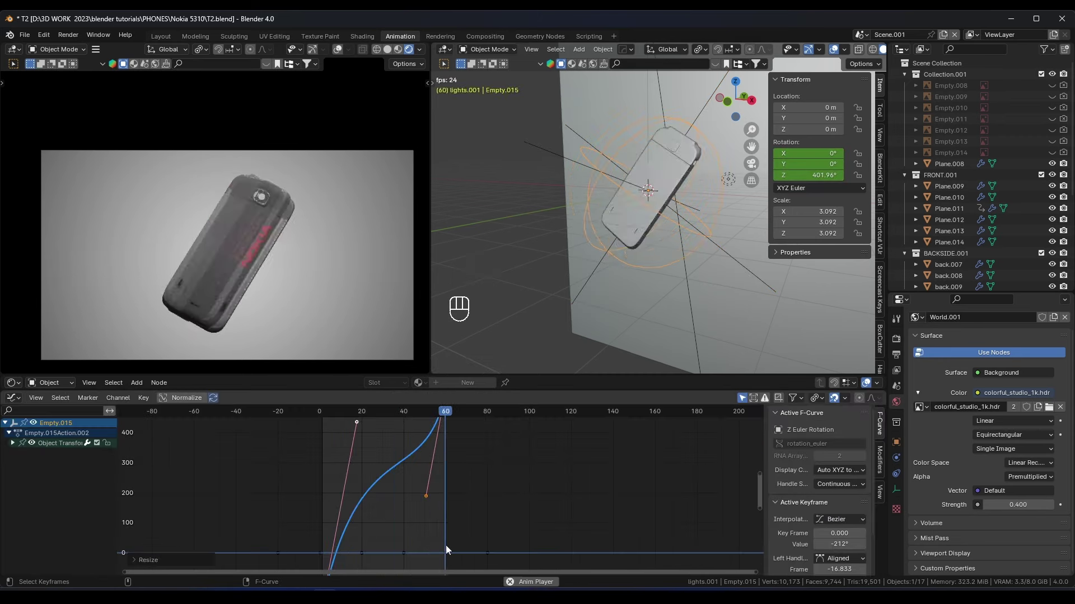